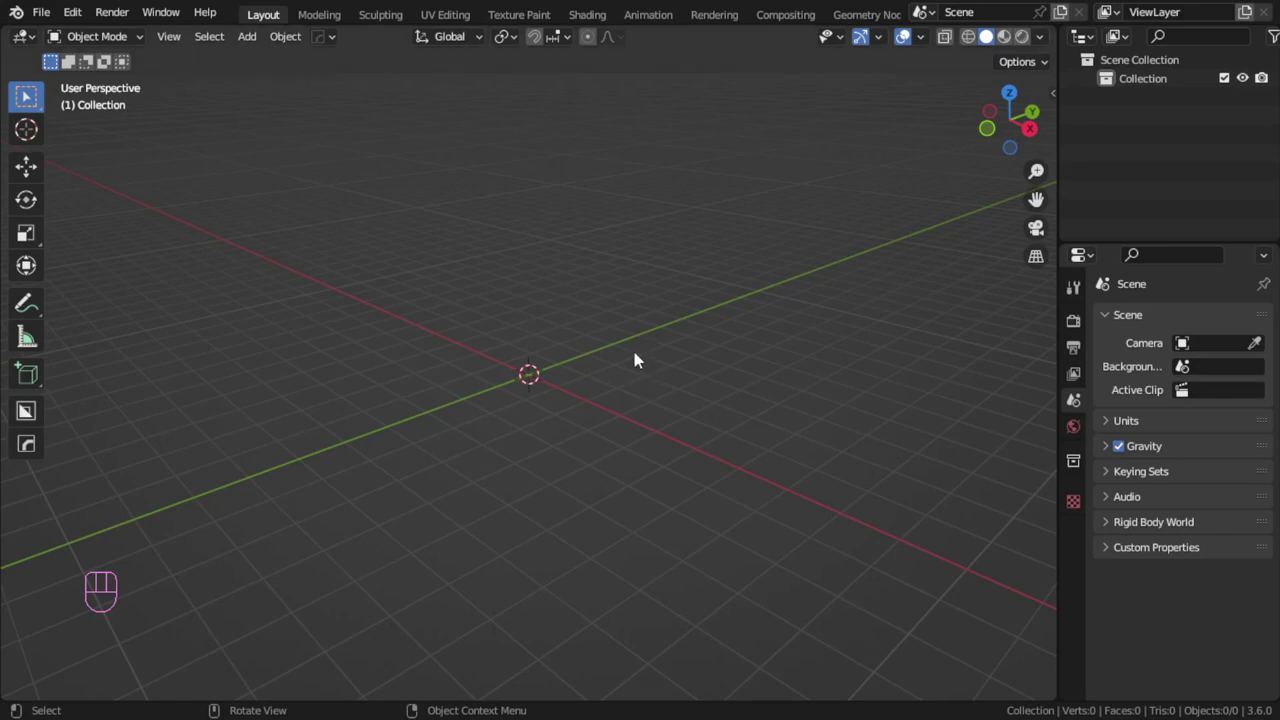
# Step: Add an icosphere and raise its subdivisions and radius to 642 vertices, 1,280 faces
pyautogui.click(608, 295)
pyautogui.press('shift+a')
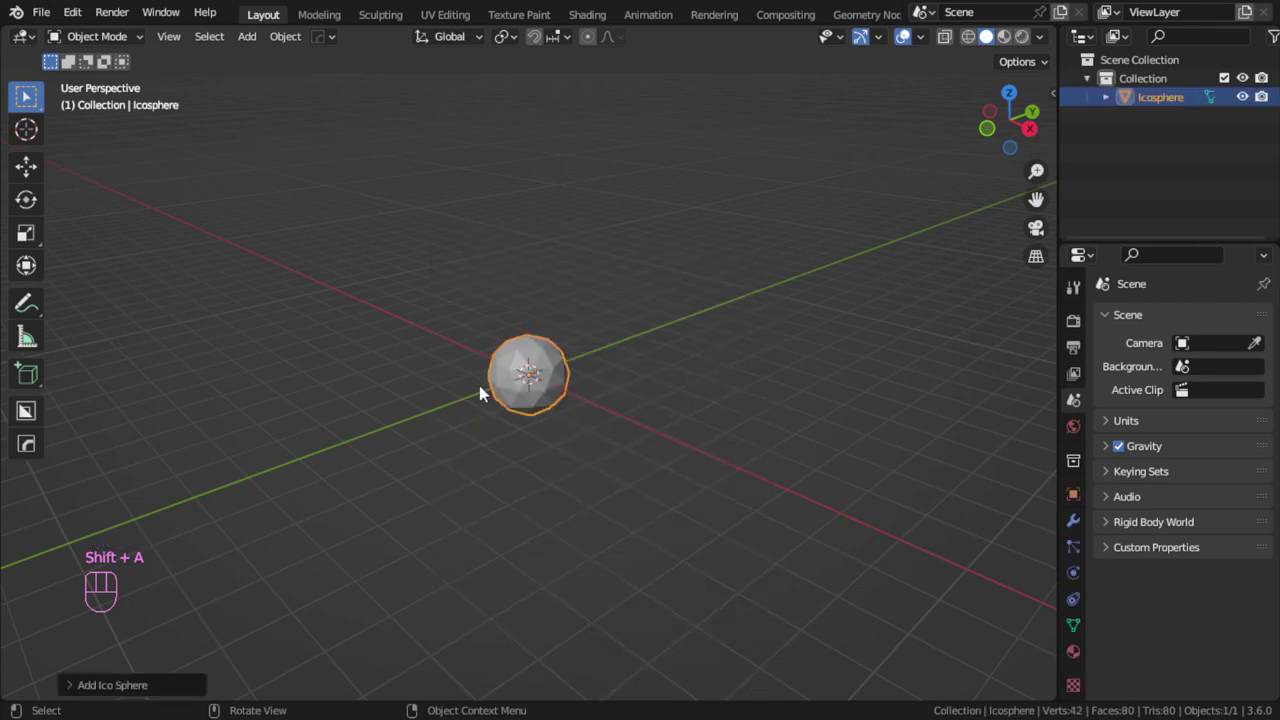
pyautogui.click(172, 680)
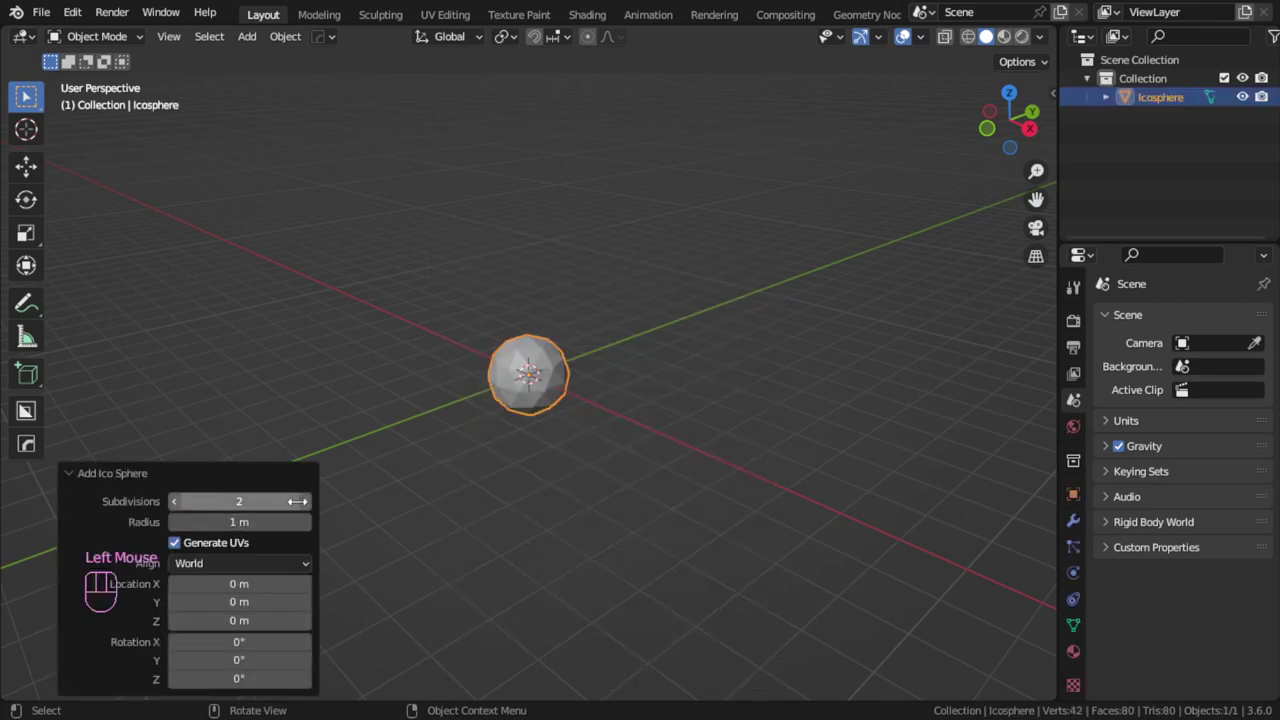
pyautogui.click(337, 480)
pyautogui.scroll(3)
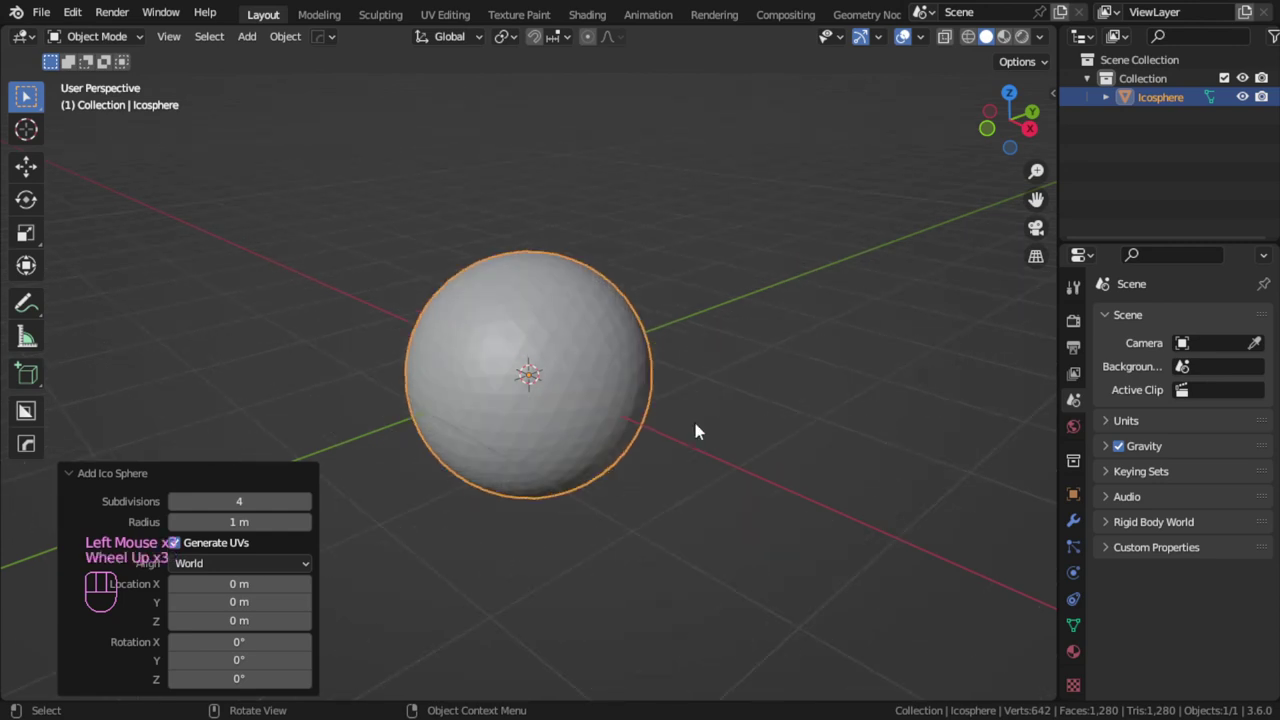
pyautogui.scroll(3)
pyautogui.moveTo(244, 483); pyautogui.dragTo(259, 488)
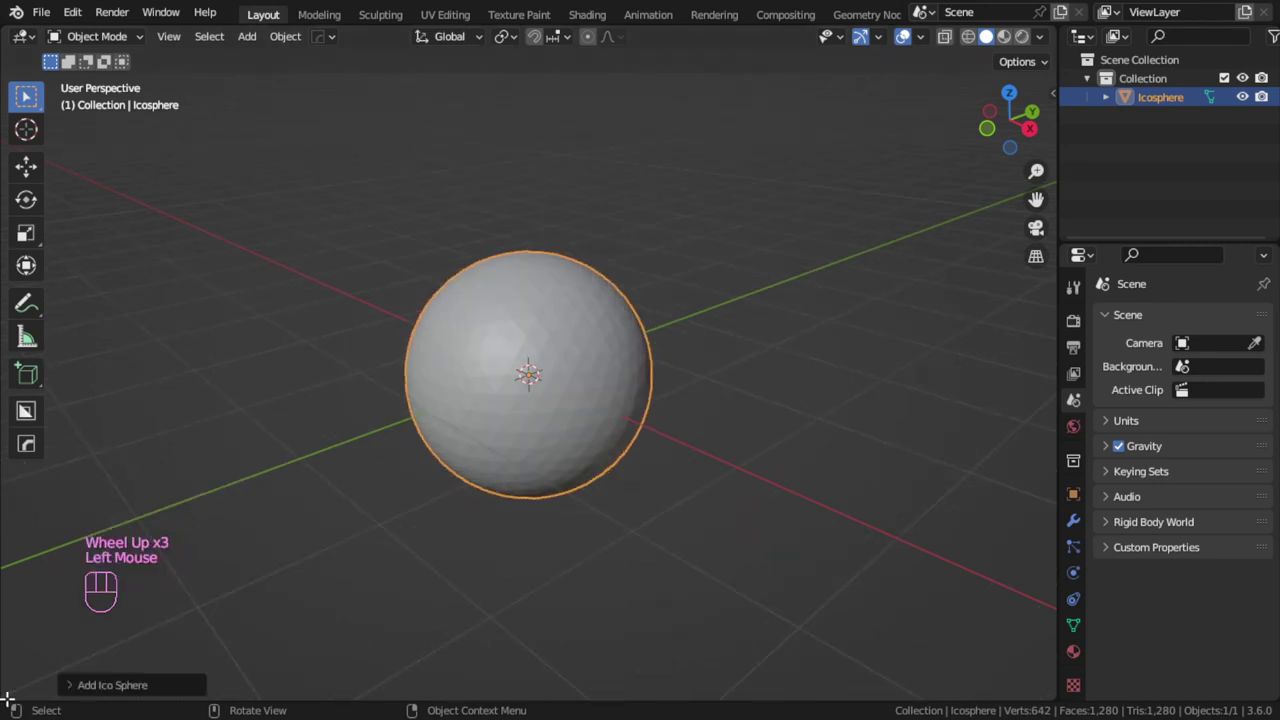
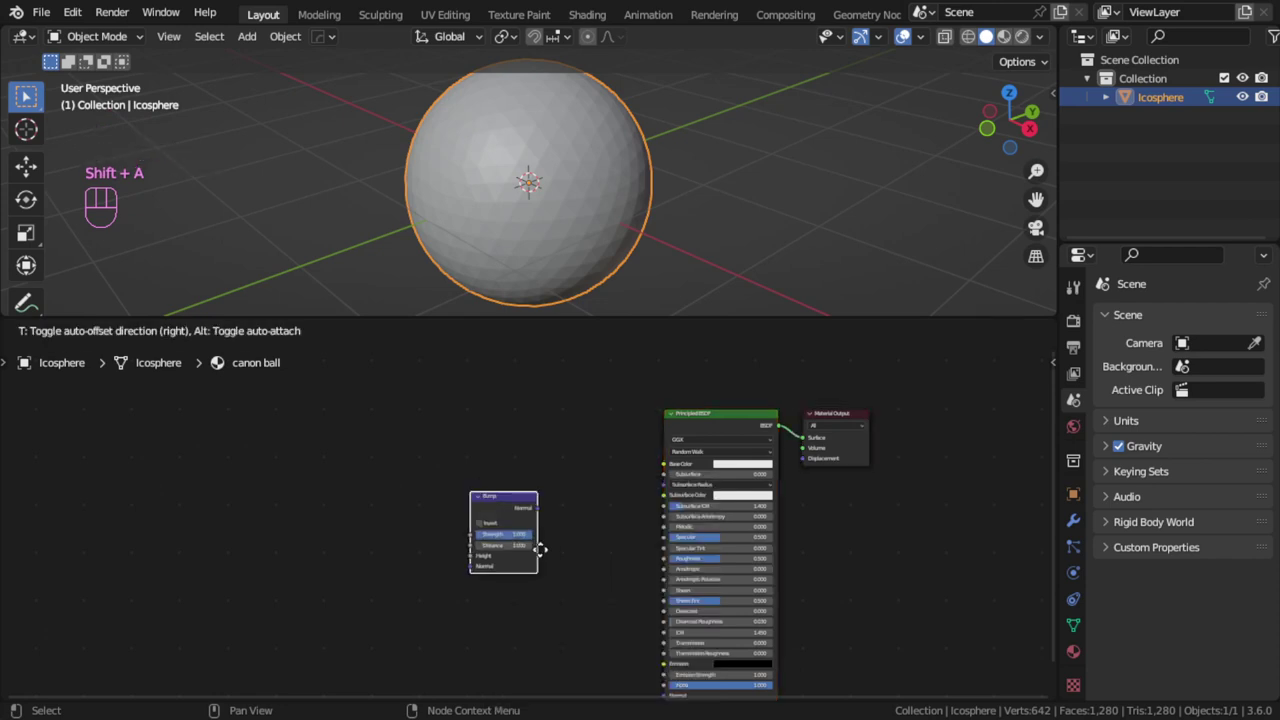
# Step: Frame the canon ball material's Principled BSDF and output nodes in the shader editor
pyautogui.middleClick(640, 556)
pyautogui.scroll(3)
pyautogui.middleClick(745, 438)
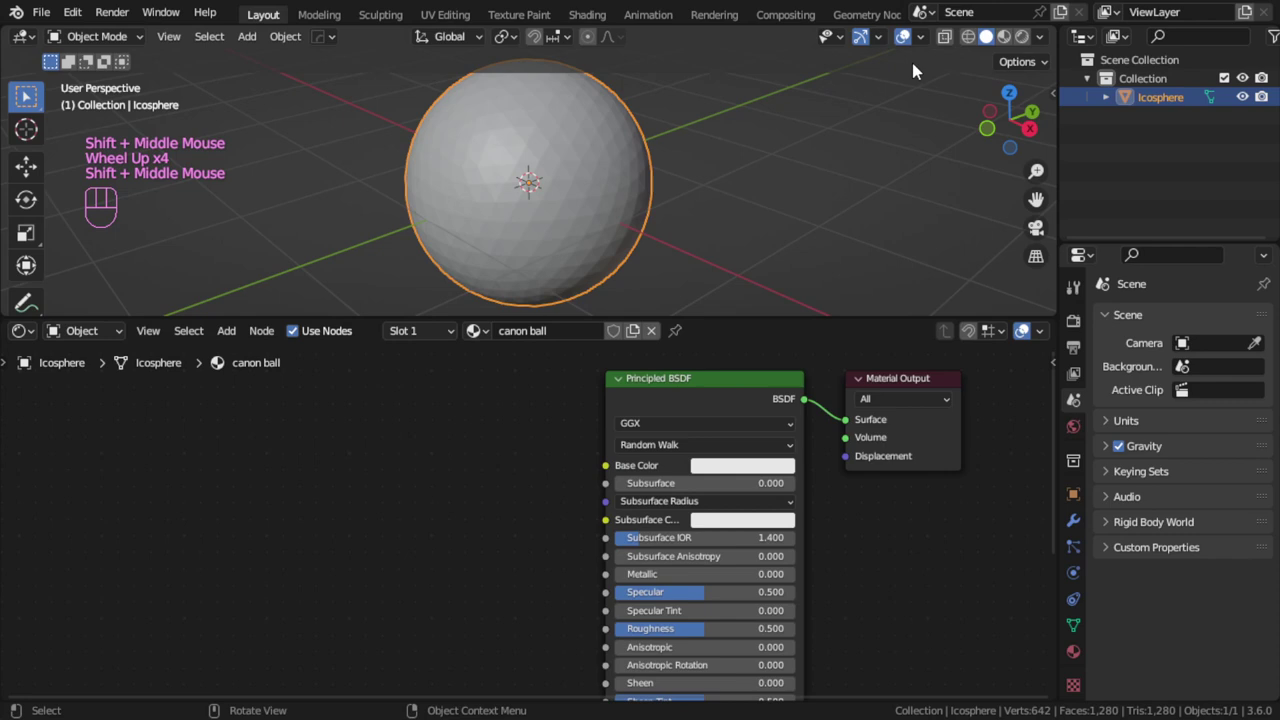
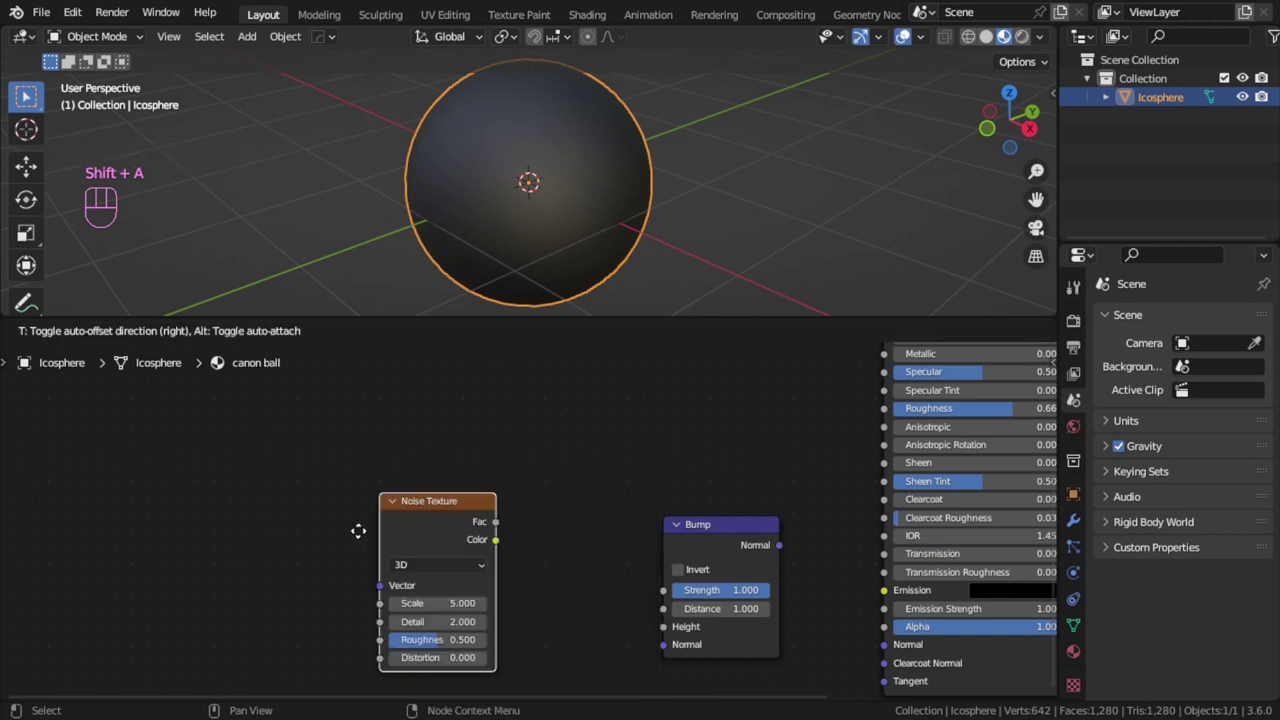
# Step: Add a Color Ramp, wire its Color to Bump Height and Bump Normal to the shader's Normal
pyautogui.press('shift+a')
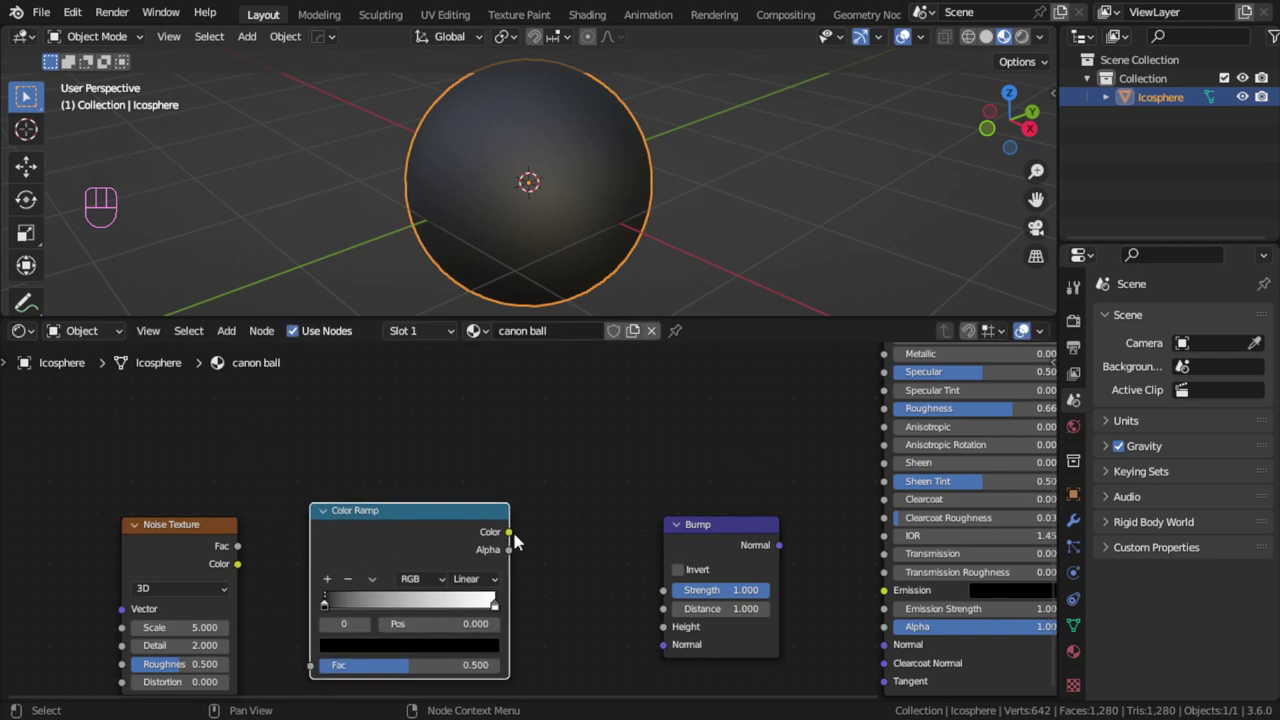
pyautogui.moveTo(253, 561); pyautogui.dragTo(397, 633)
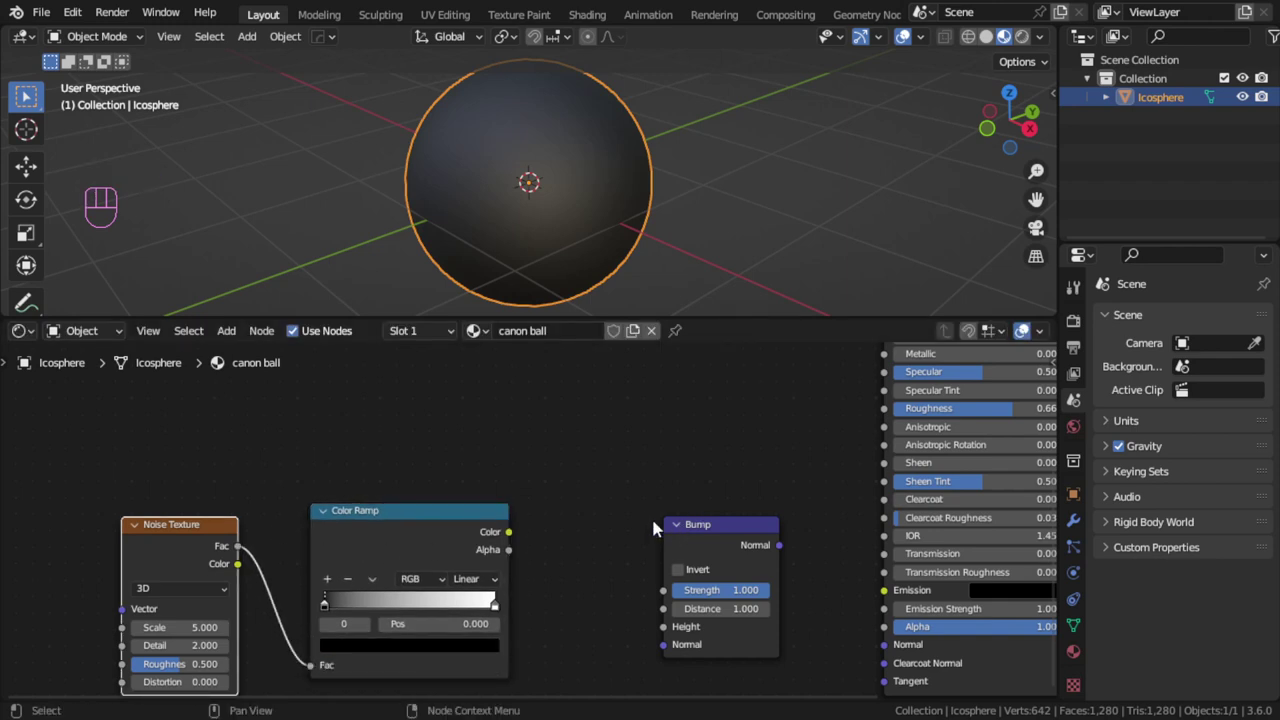
pyautogui.click(608, 486)
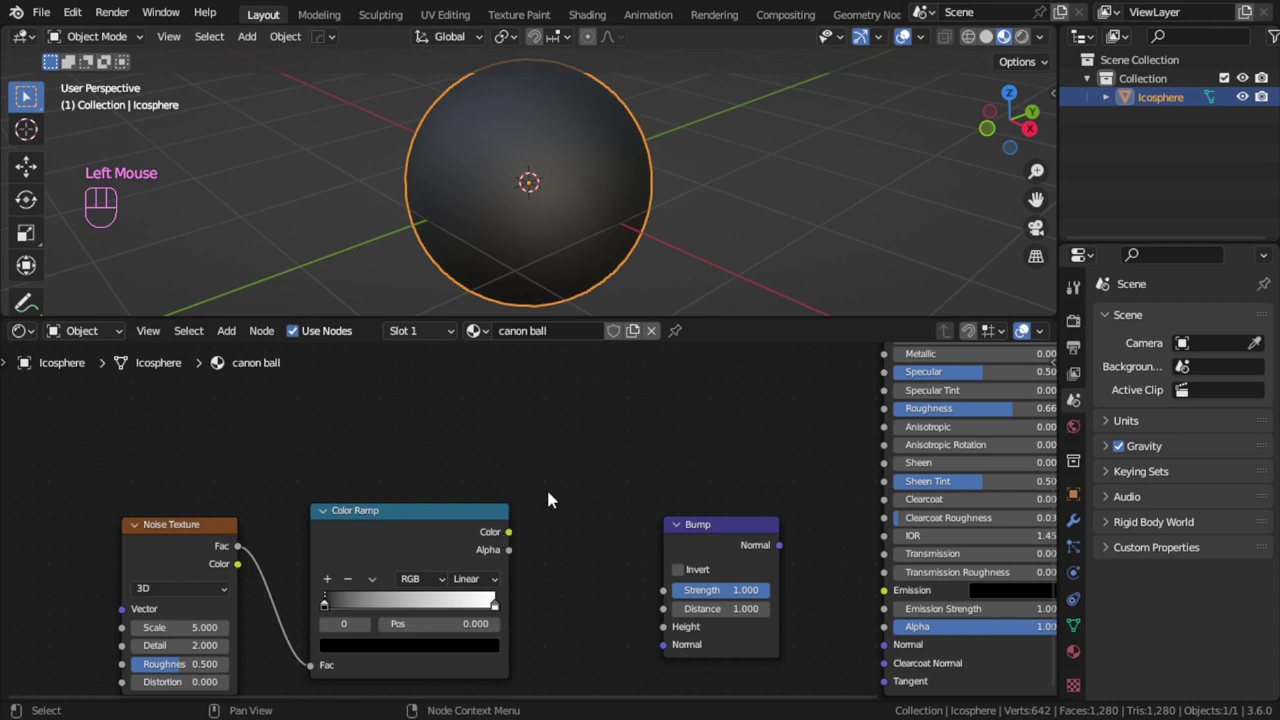
pyautogui.click(721, 525)
pyautogui.moveTo(786, 548); pyautogui.dragTo(575, 580)
pyautogui.moveTo(517, 536); pyautogui.dragTo(532, 586)
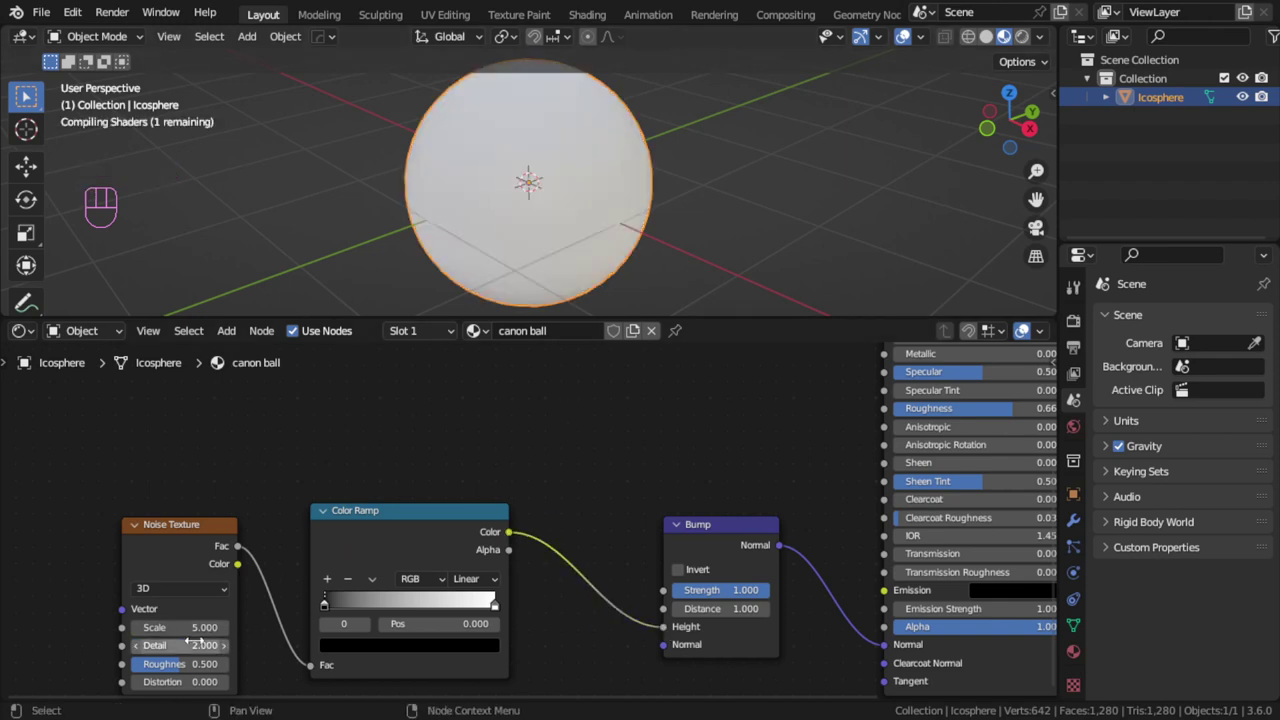
# Step: Adjust the Color Ramp node's settings after wiring it into the bump chain
pyautogui.scroll(3)
pyautogui.scroll(-3)
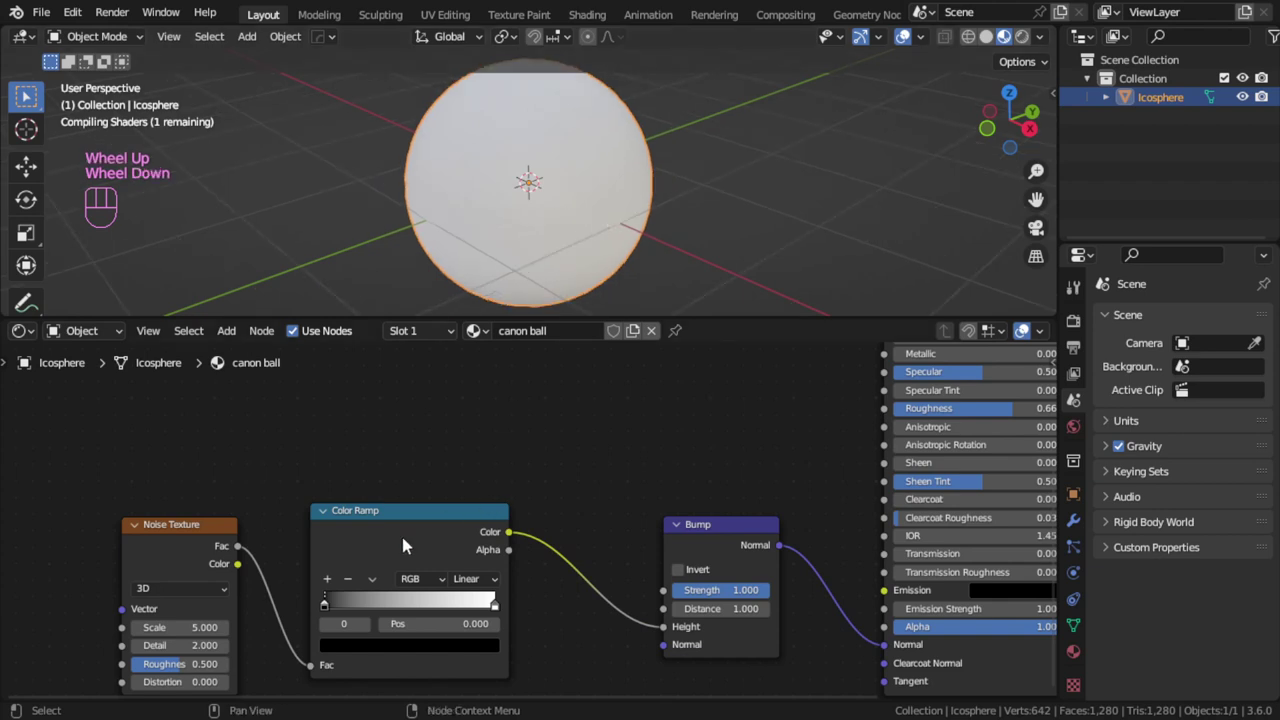
pyautogui.click(331, 610)
pyautogui.click(496, 609)
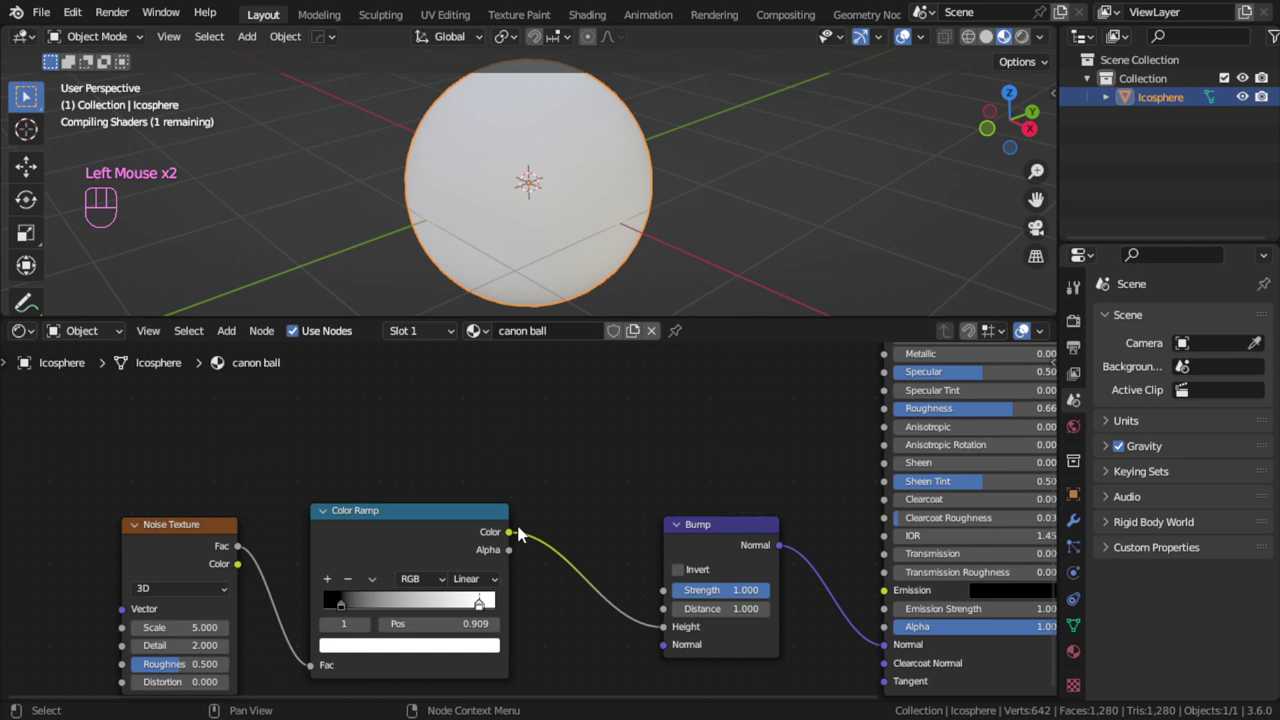
# Step: Lower the Bump strength slightly and slide the ramp stops for a dark, rocky surface
pyautogui.moveTo(749, 595); pyautogui.dragTo(670, 303)
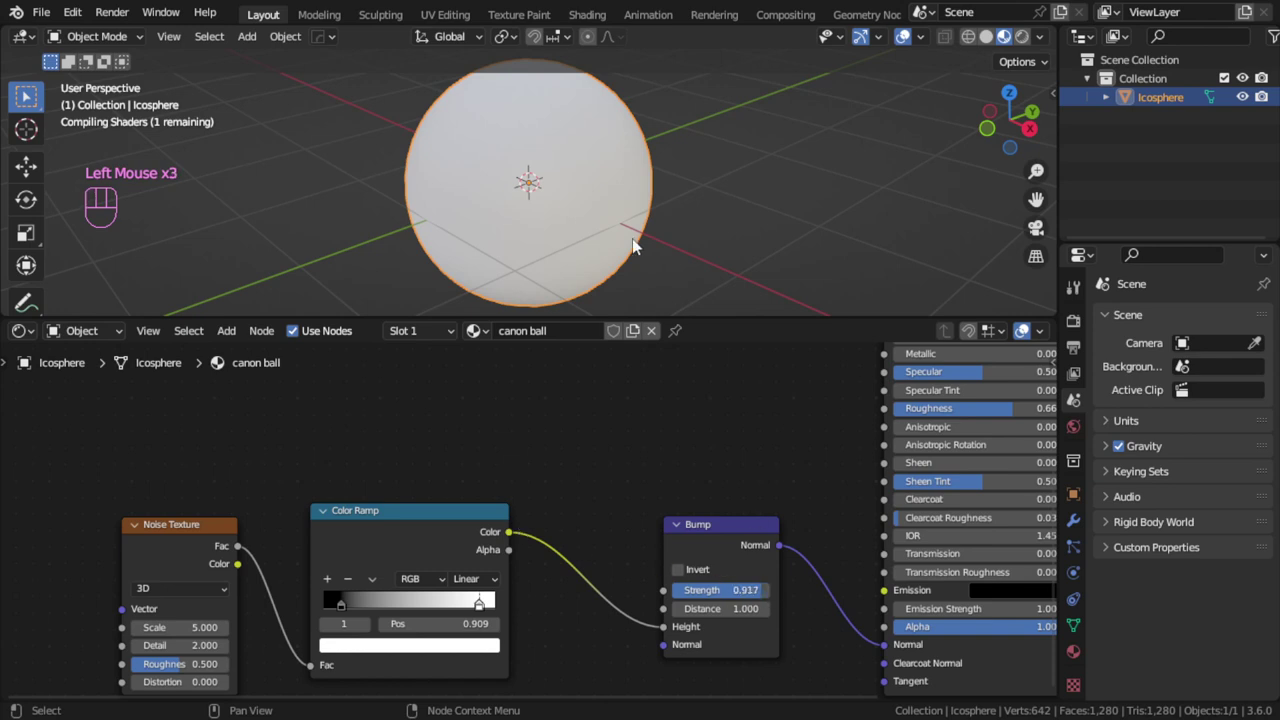
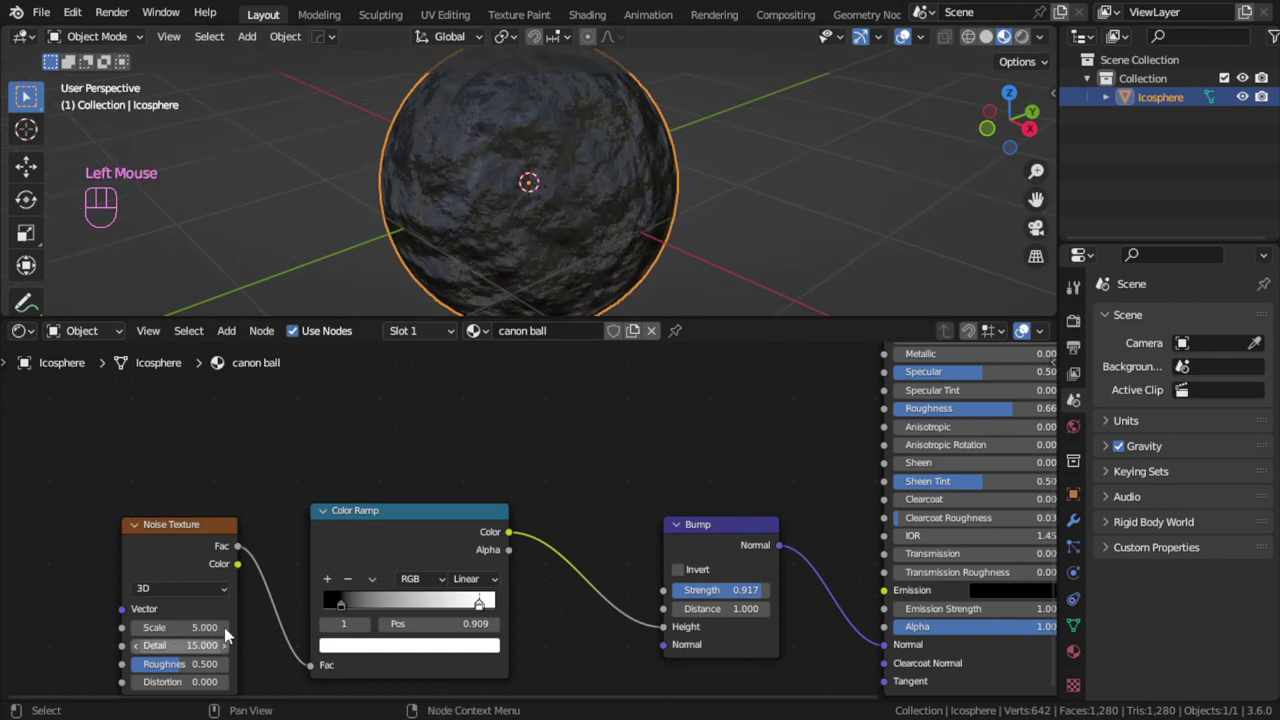
pyautogui.moveTo(376, 583); pyautogui.dragTo(472, 600)
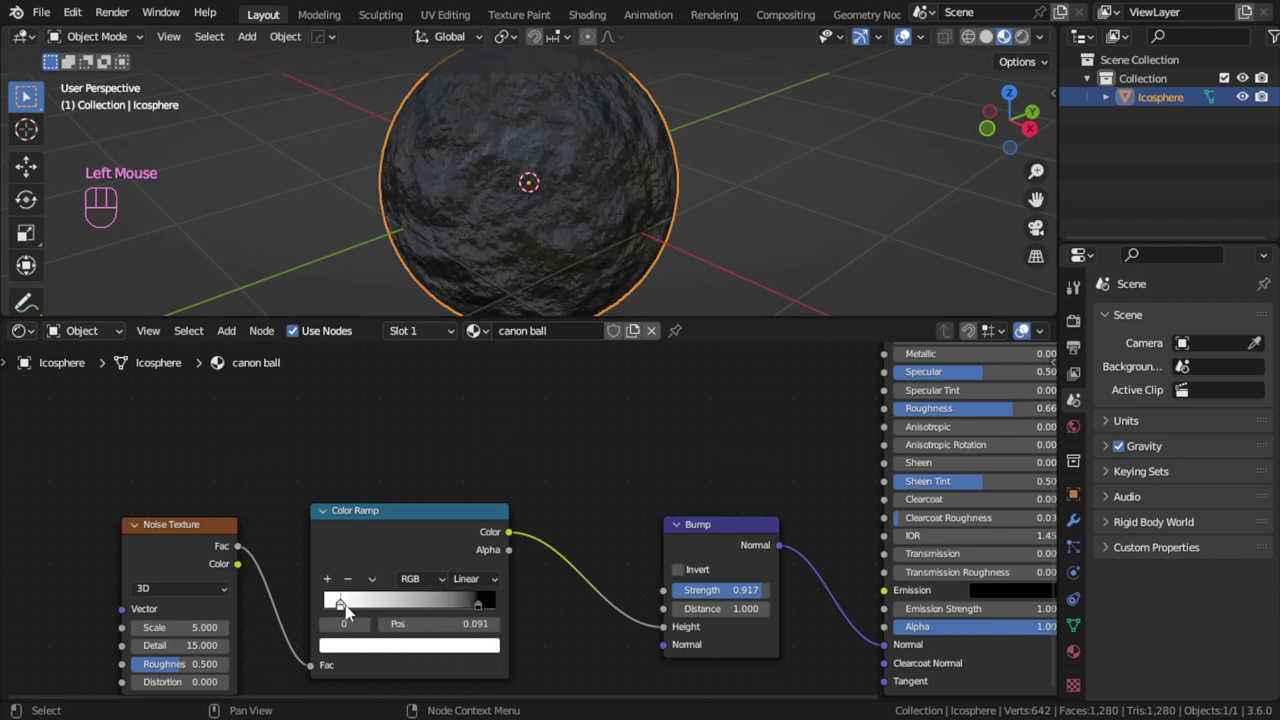
pyautogui.moveTo(483, 606); pyautogui.dragTo(417, 608)
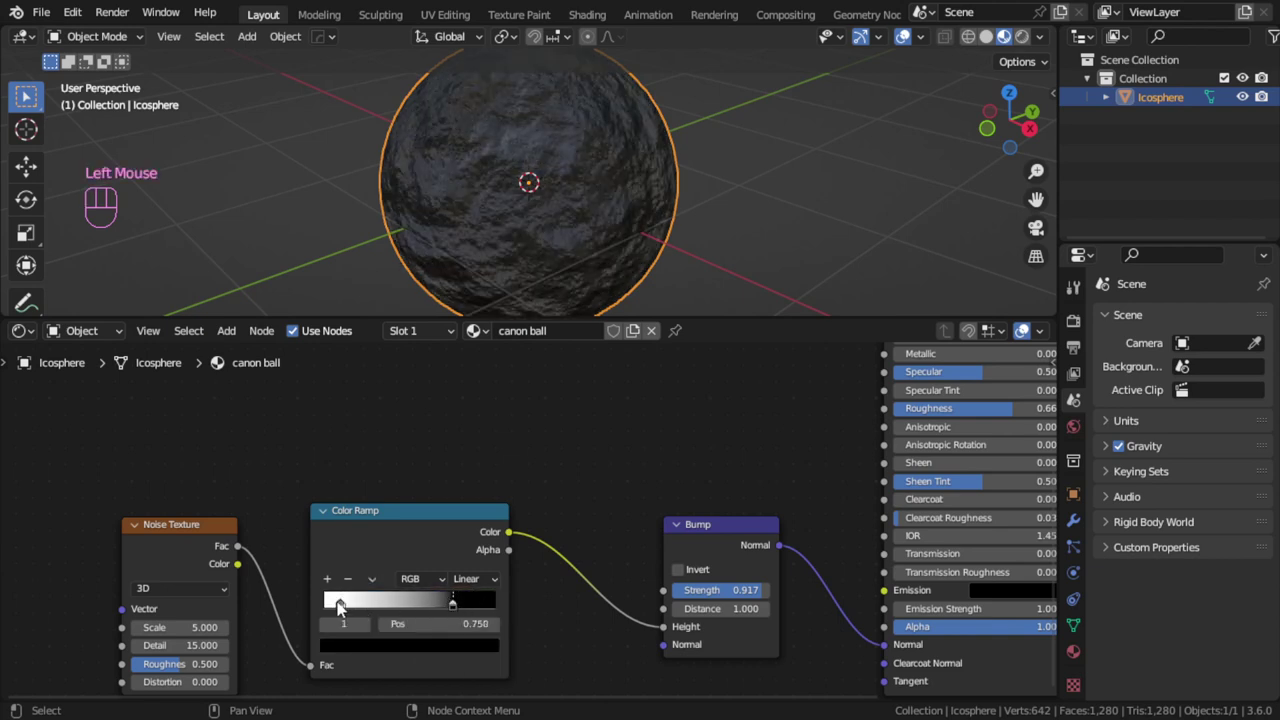
pyautogui.moveTo(355, 608); pyautogui.dragTo(409, 615)
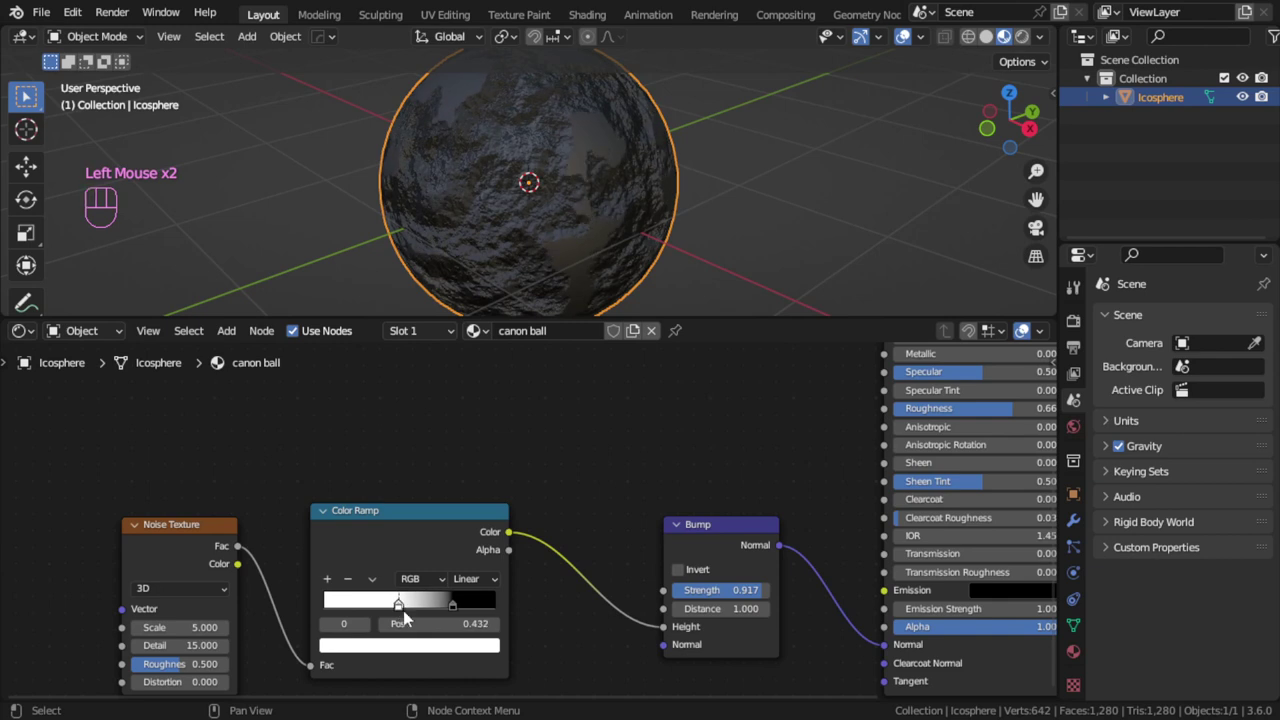
pyautogui.click(426, 654)
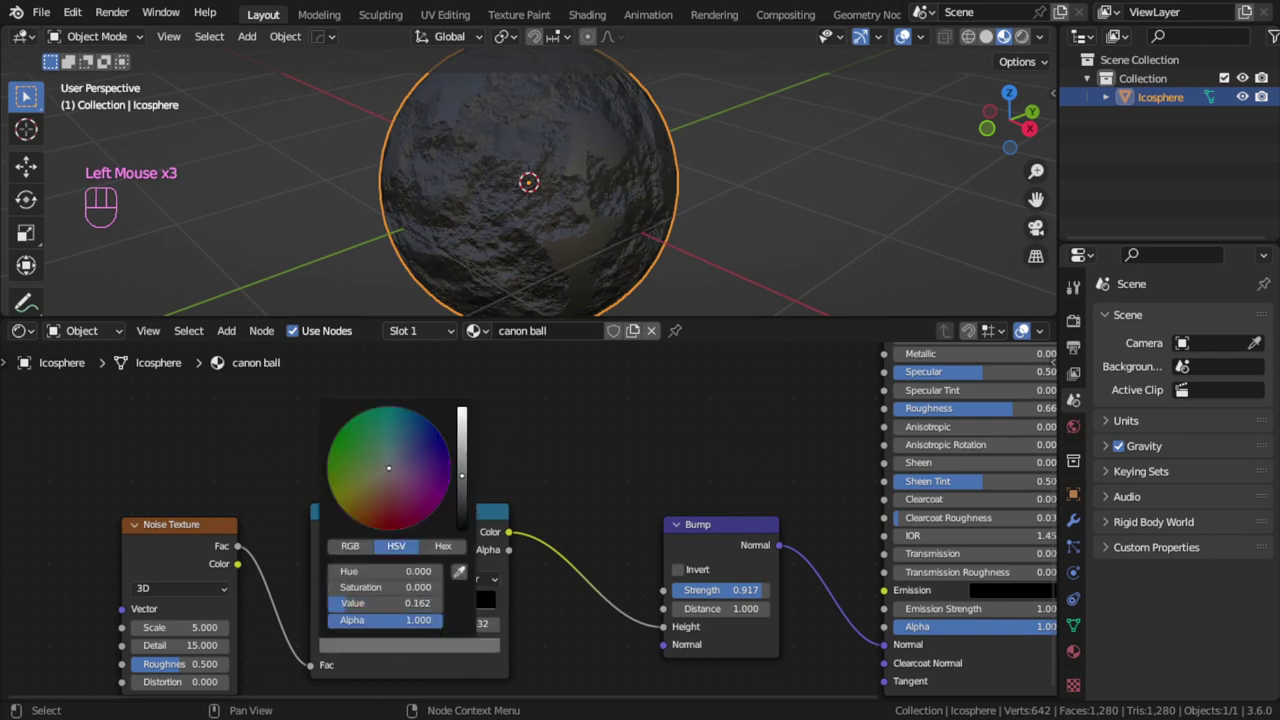
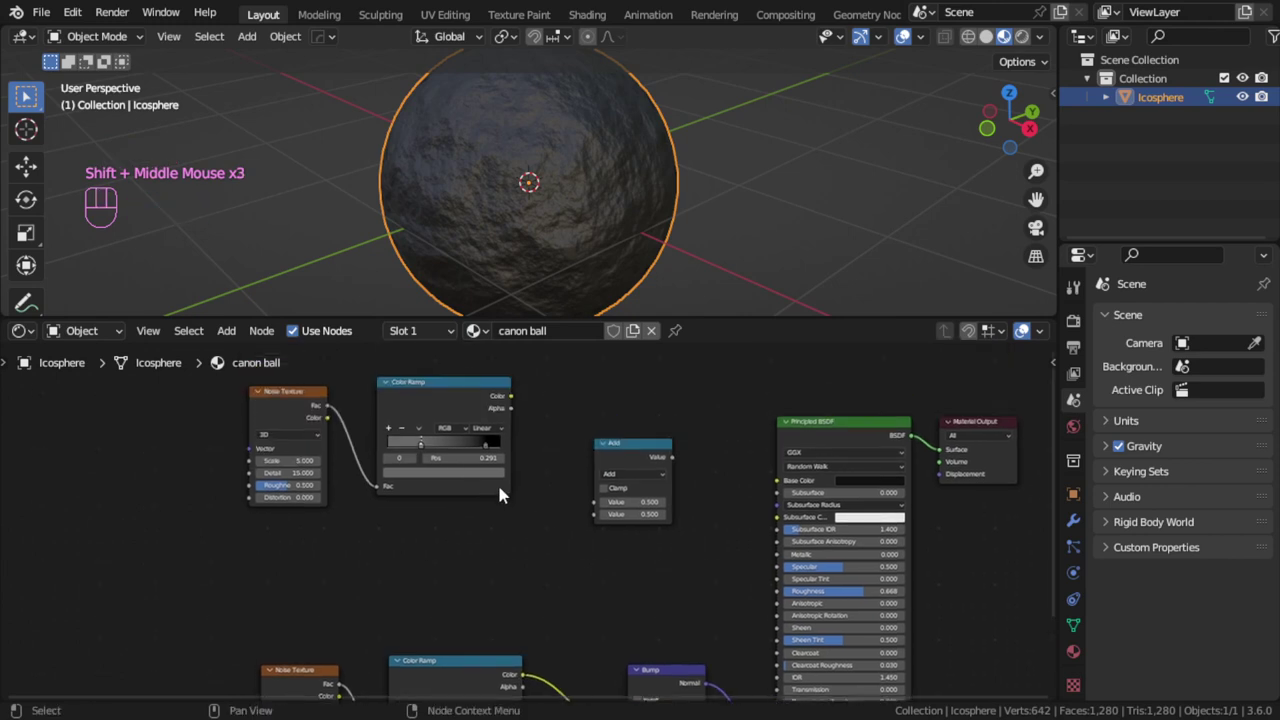
# Step: Set the math Add node aside and start a node search for a Mix Color node
pyautogui.moveTo(617, 458); pyautogui.dragTo(630, 455)
pyautogui.click(627, 441)
pyautogui.press('shift+a')
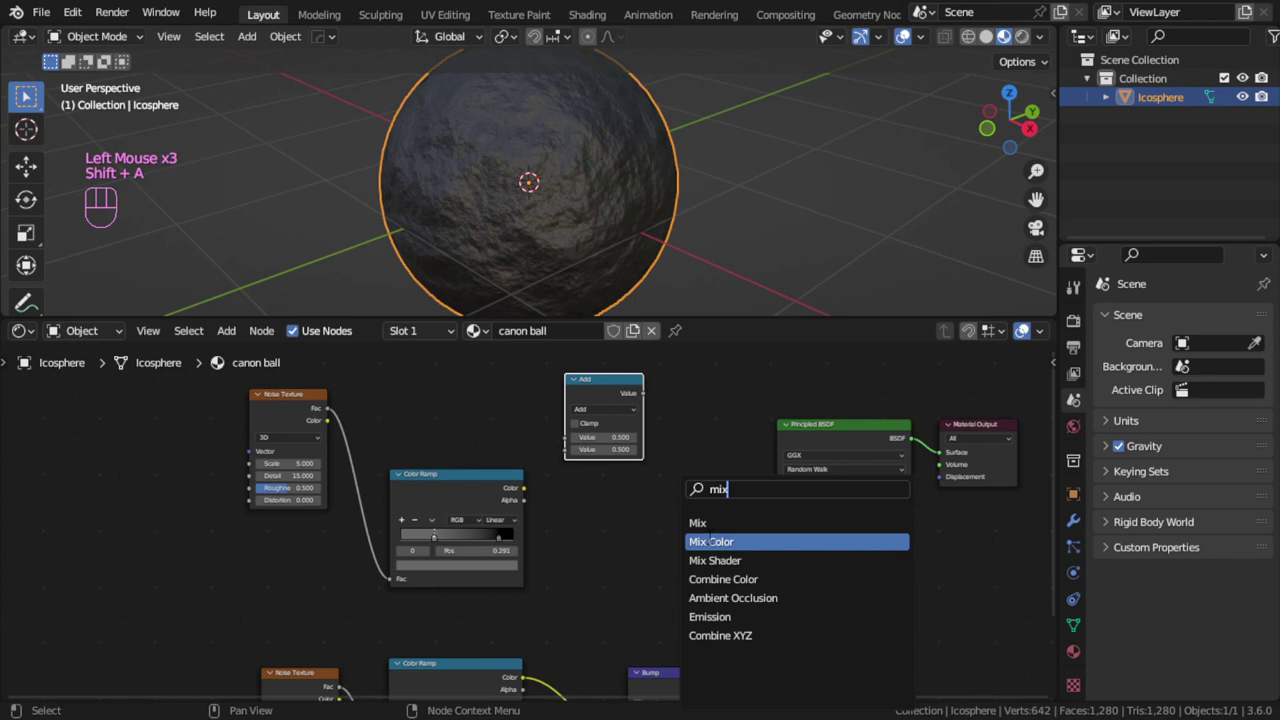
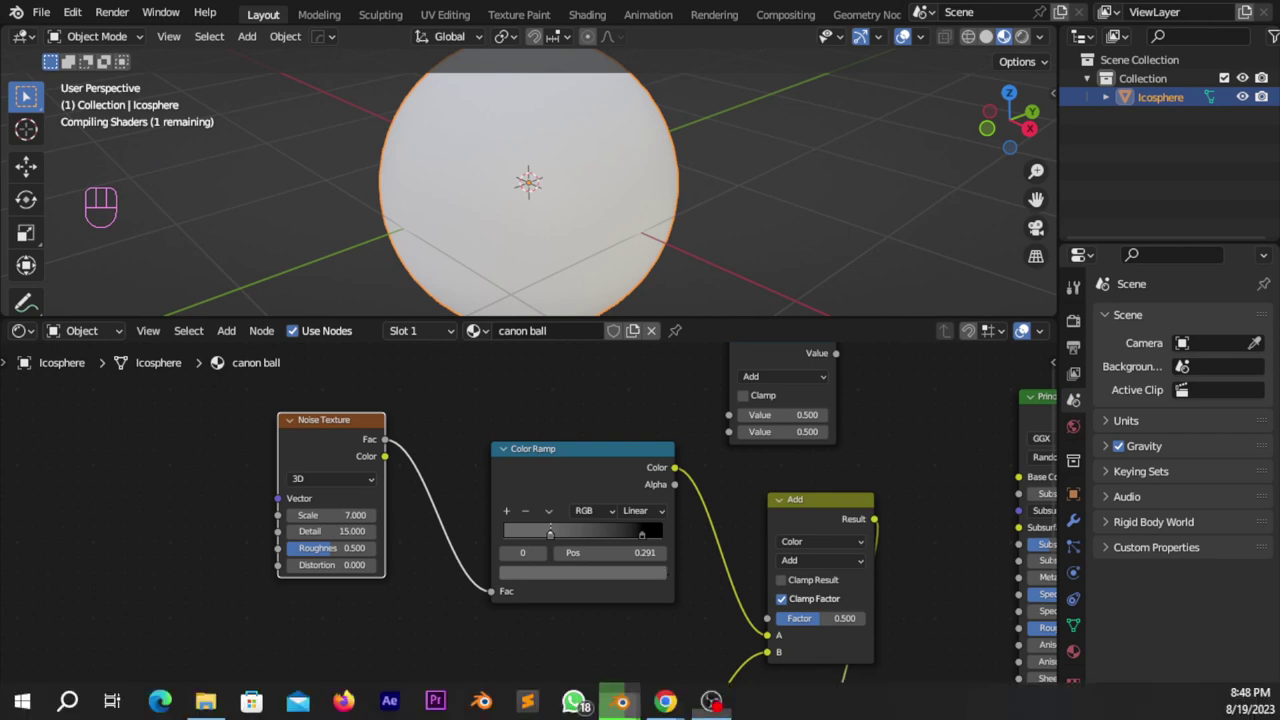
# Step: Darken a ramp stop's colour and reposition the stops along the gradient
pyautogui.moveTo(646, 538); pyautogui.dragTo(604, 537)
pyautogui.moveTo(569, 536); pyautogui.dragTo(601, 546)
pyautogui.moveTo(630, 573); pyautogui.dragTo(630, 573)
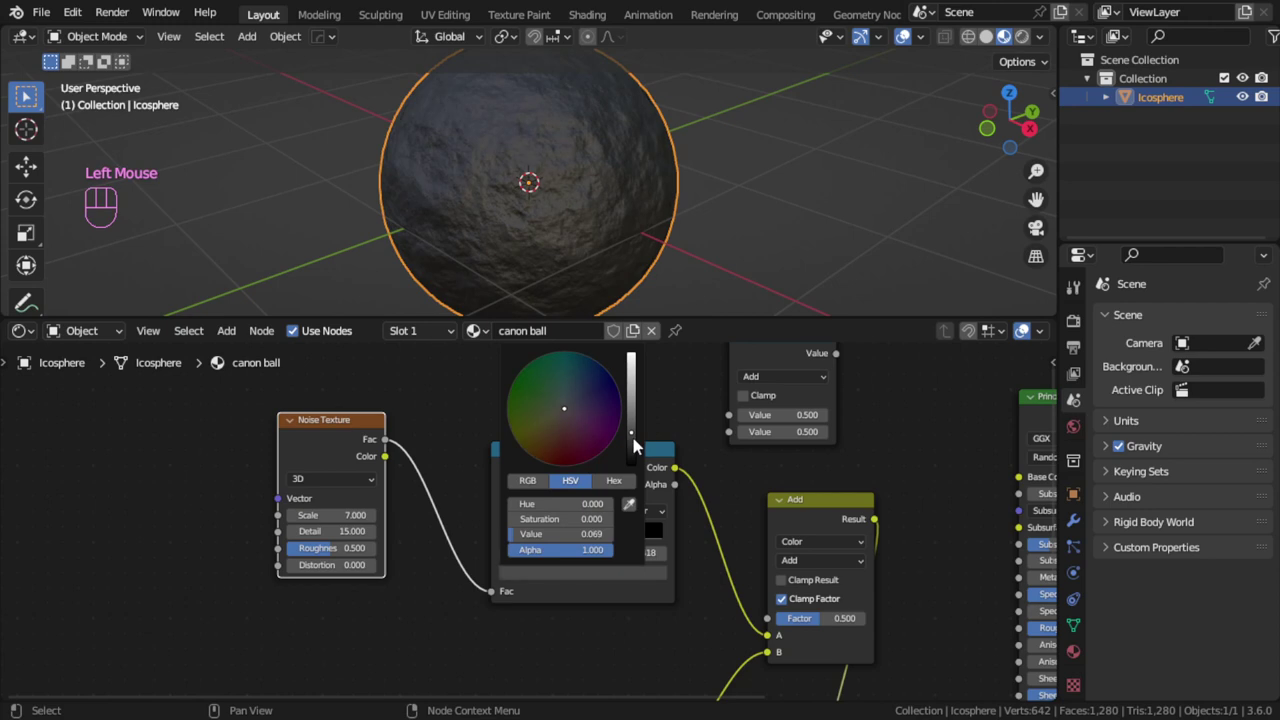
pyautogui.scroll(3)
pyautogui.moveTo(660, 543); pyautogui.dragTo(626, 538)
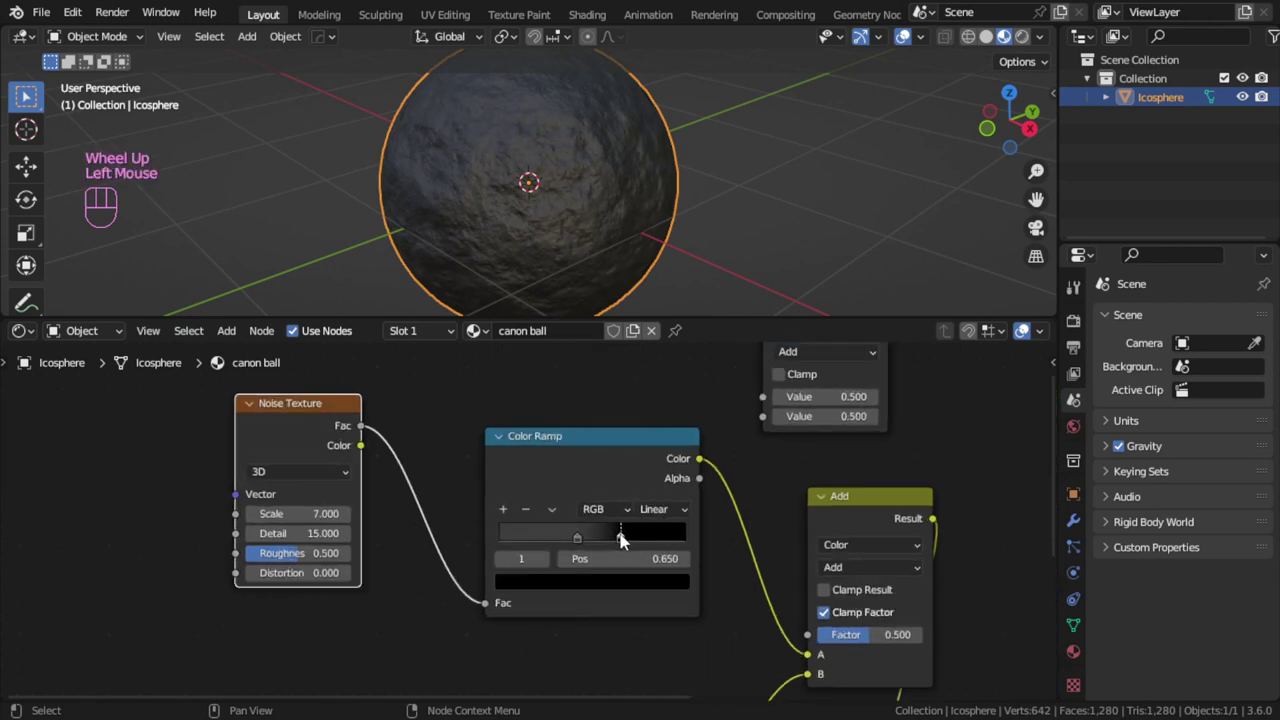
pyautogui.moveTo(588, 540); pyautogui.dragTo(432, 539)
# Step: Wire the colour ramp and a second input into the color Add mix node
pyautogui.click(435, 505)
pyautogui.click(622, 470)
pyautogui.click(599, 460)
pyautogui.click(300, 419)
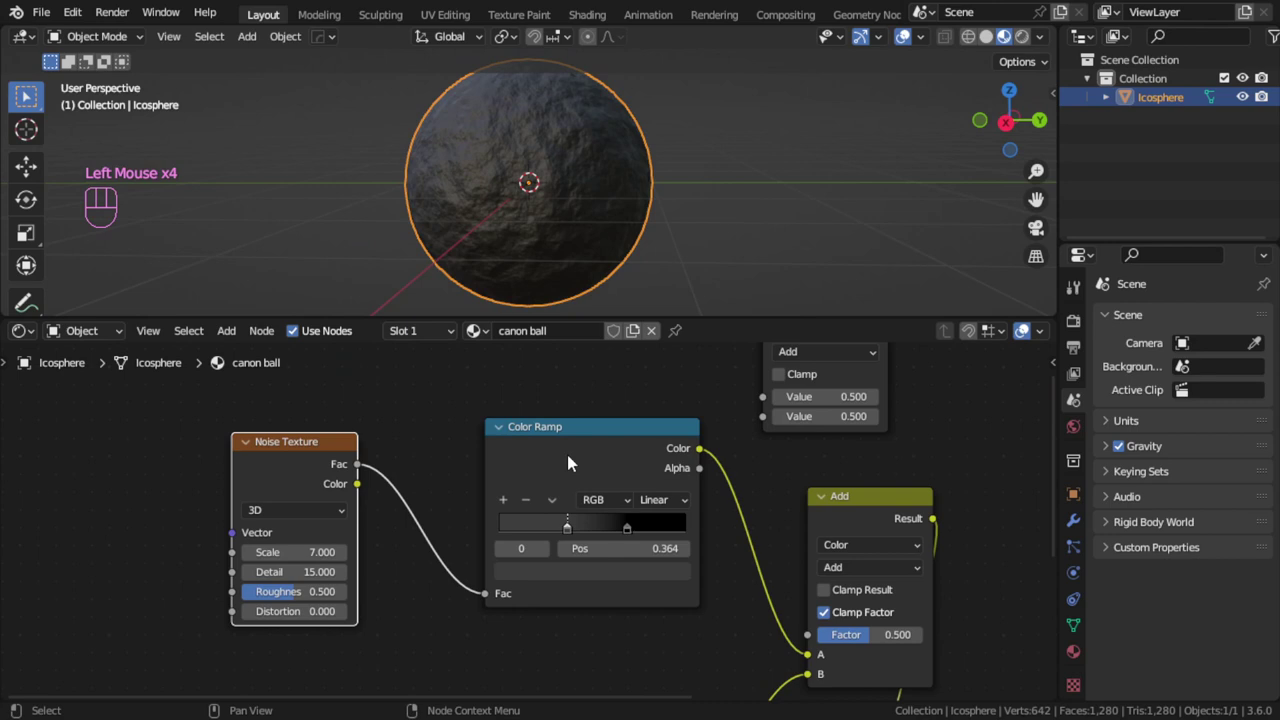
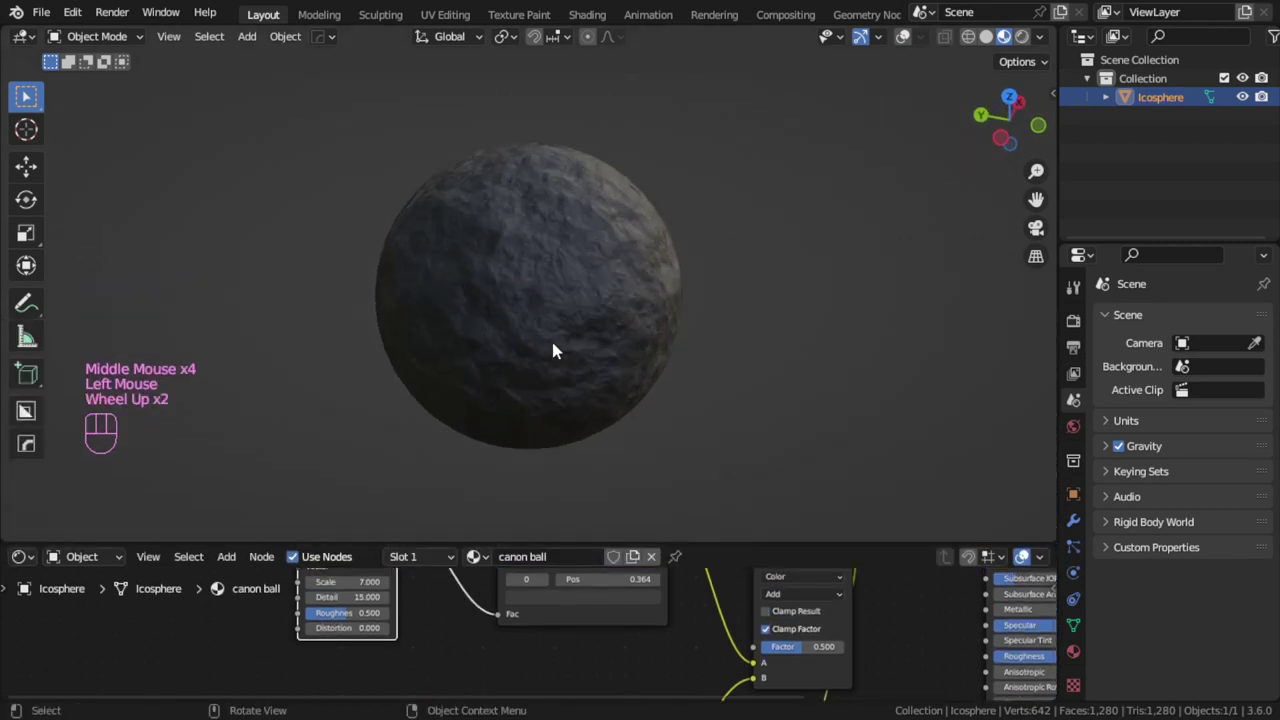
# Step: Orbit the rendered view to inspect the cannonball's rocky bumped surface
pyautogui.moveTo(607, 366); pyautogui.dragTo(577, 343)
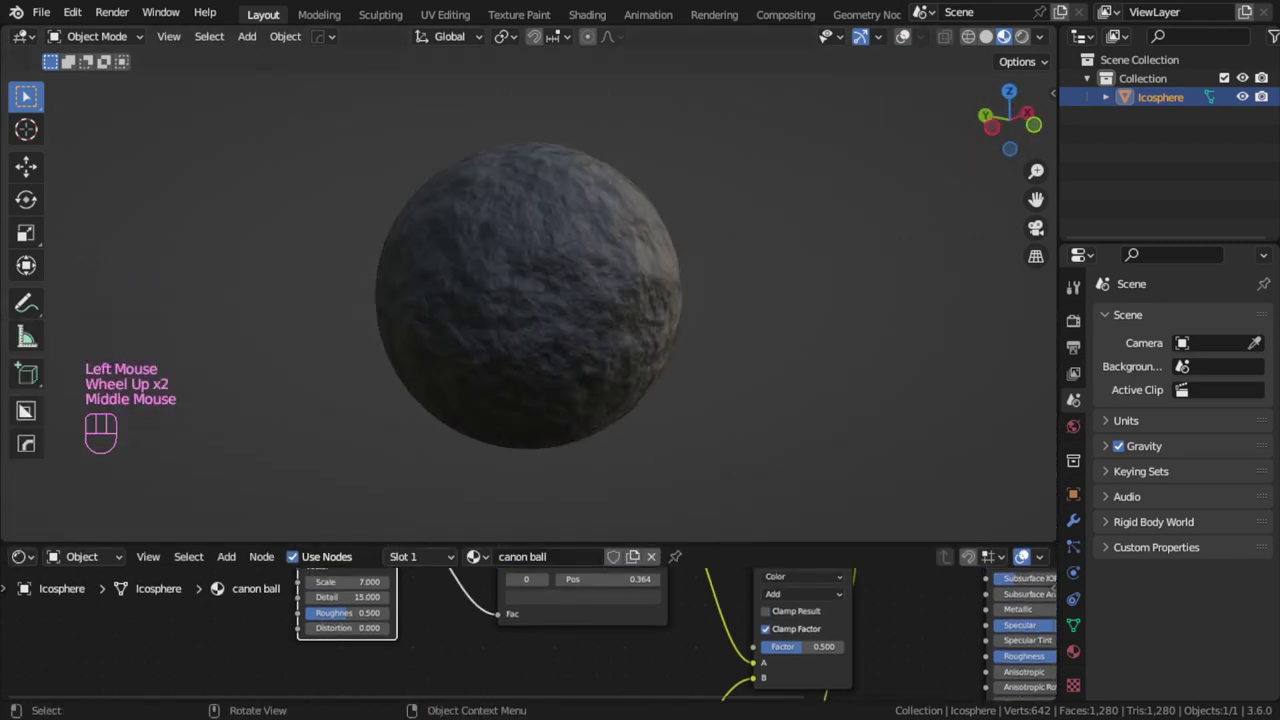